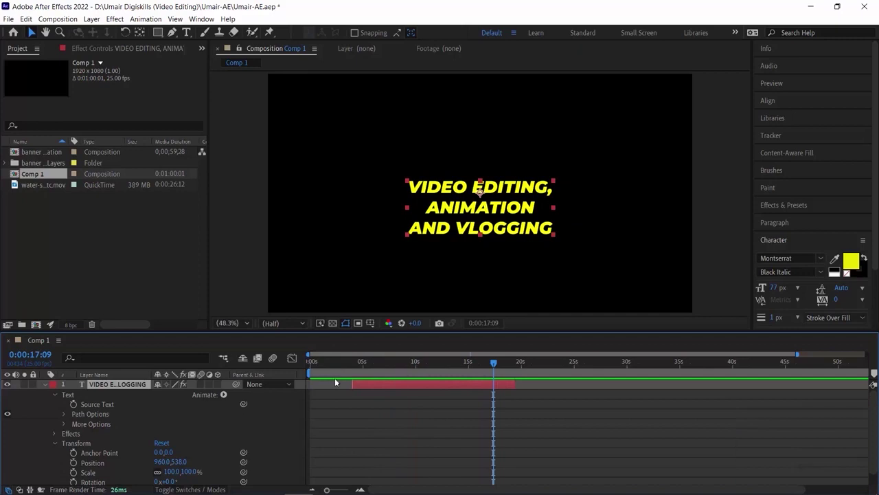
# Step: Move the playhead to 0:00 and set the title layer's in-point there
pyautogui.moveTo(373, 384); pyautogui.dragTo(353, 384)
pyautogui.press('ctrl+z')
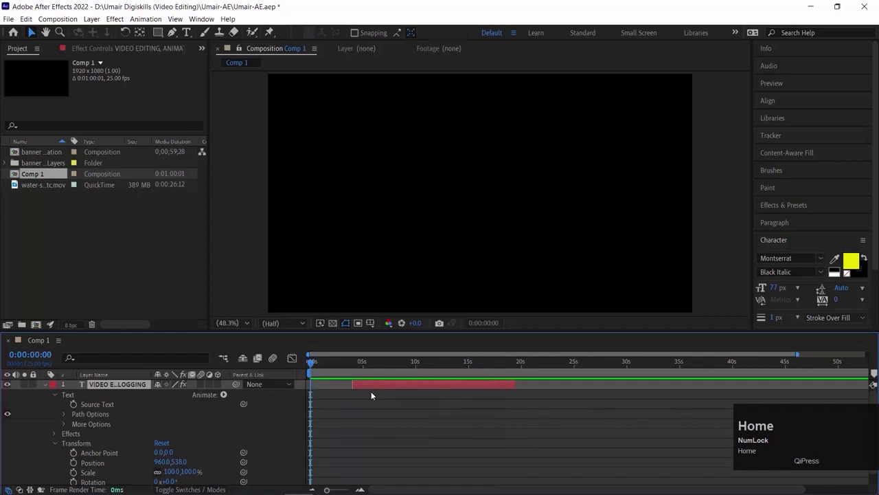
pyautogui.press('[')
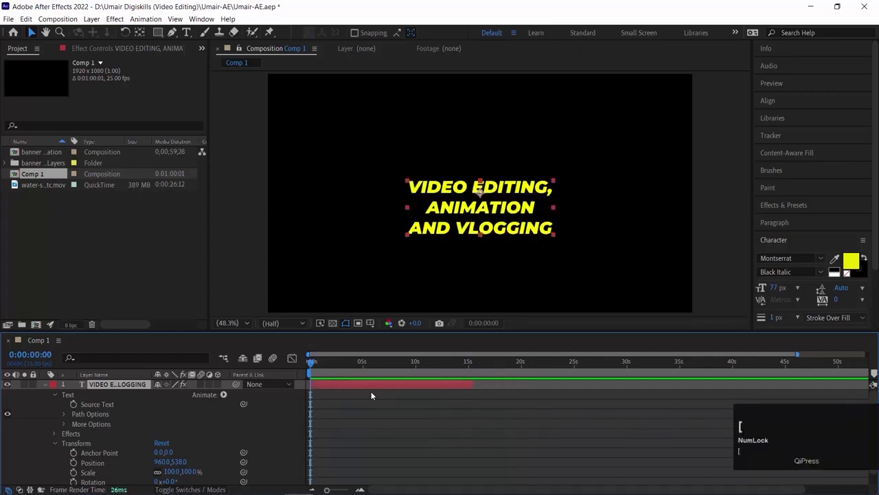
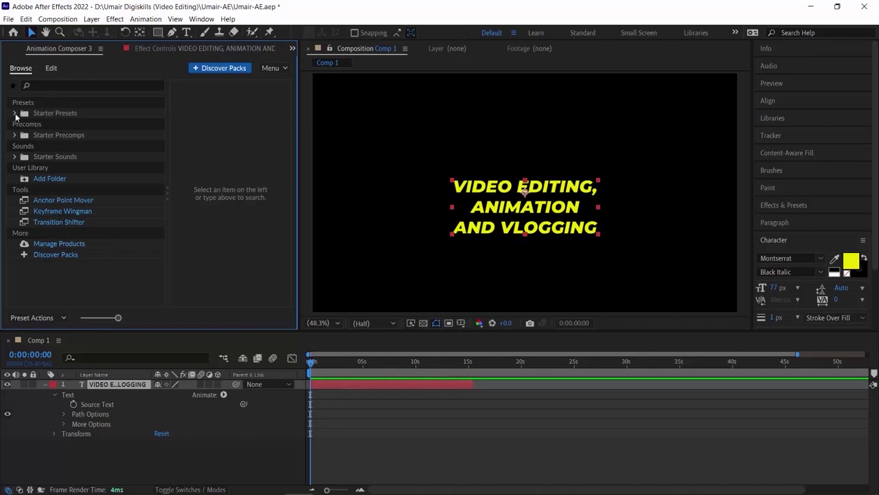
# Step: Expand Starter Presets > Transitions - Text Layer > Animate Characters
pyautogui.click(17, 115)
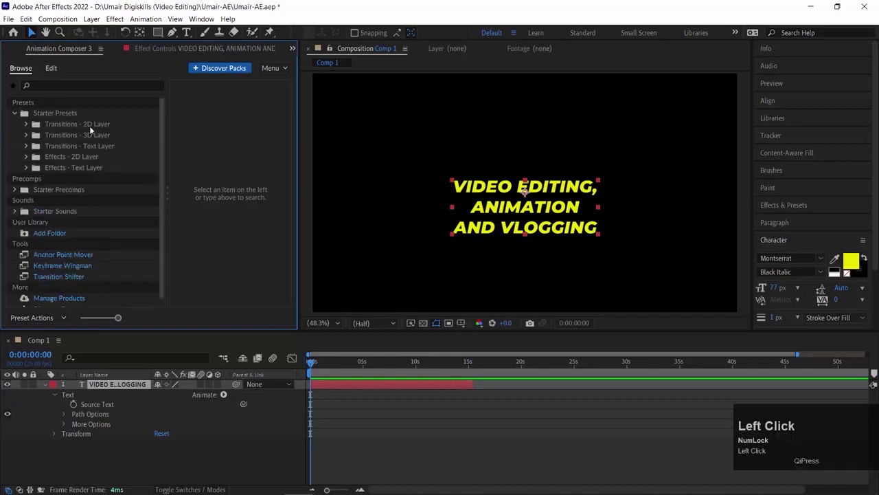
pyautogui.click(86, 148)
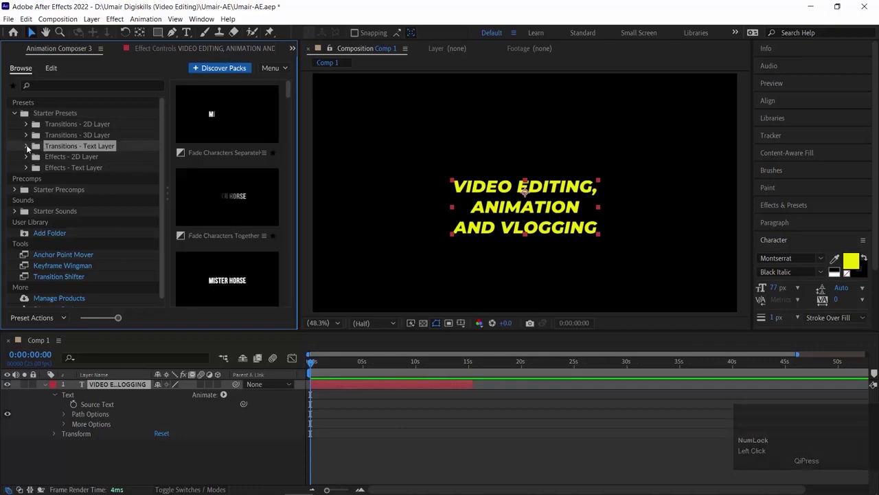
pyautogui.click(30, 149)
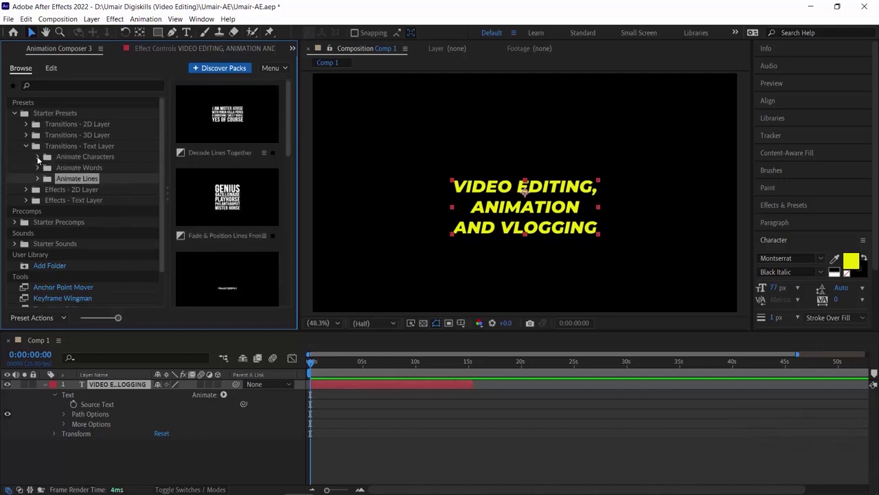
pyautogui.click(43, 157)
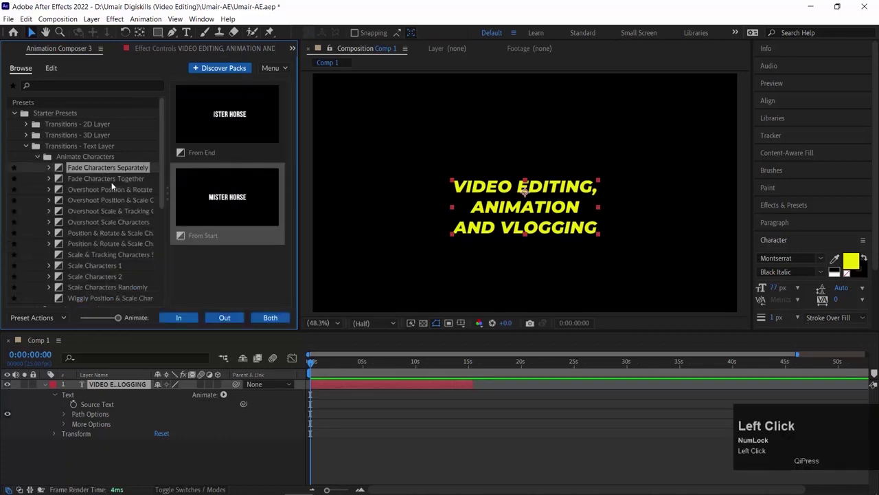
# Step: Preview the overshoot position/scale, Overshoot Scale and position-rotate-scale character presets
pyautogui.click(107, 202)
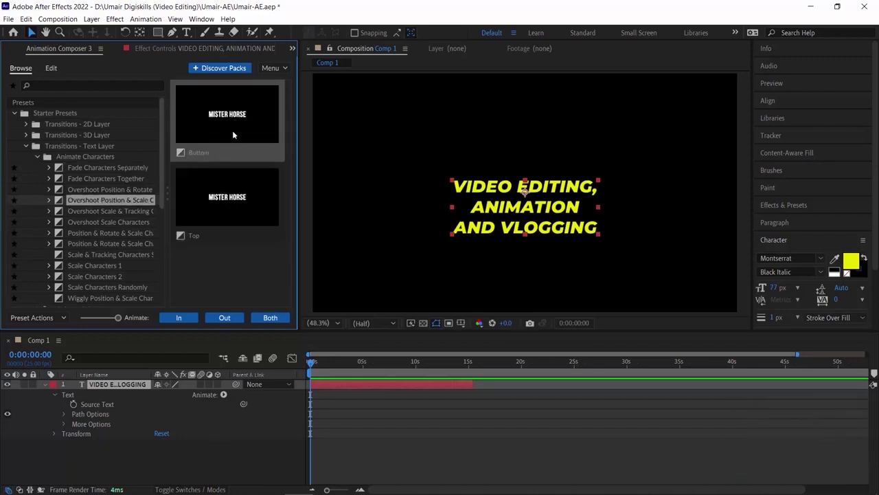
pyautogui.click(99, 212)
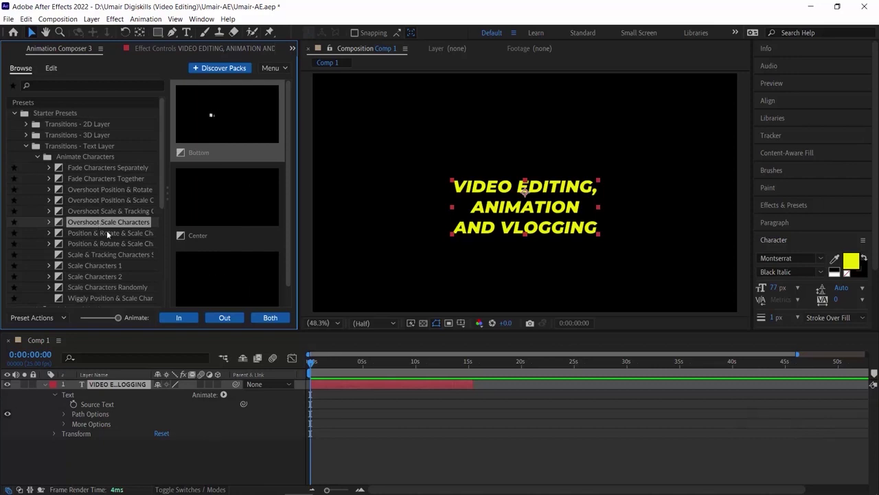
pyautogui.click(112, 246)
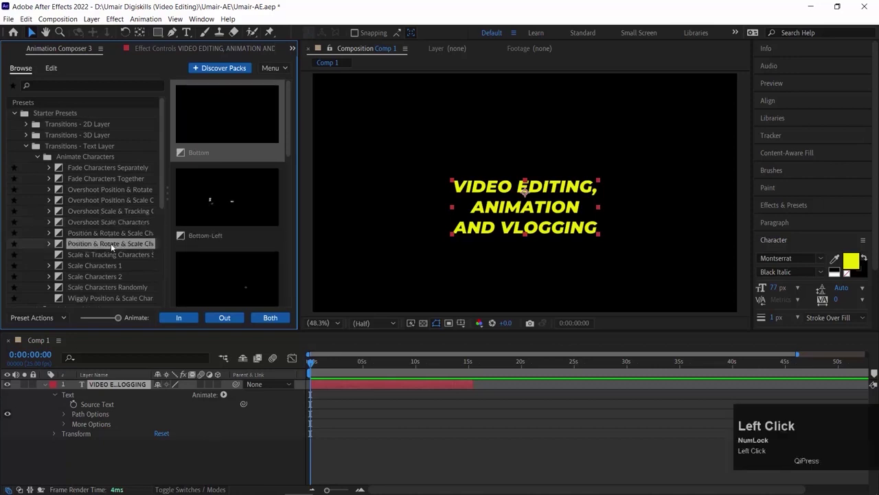
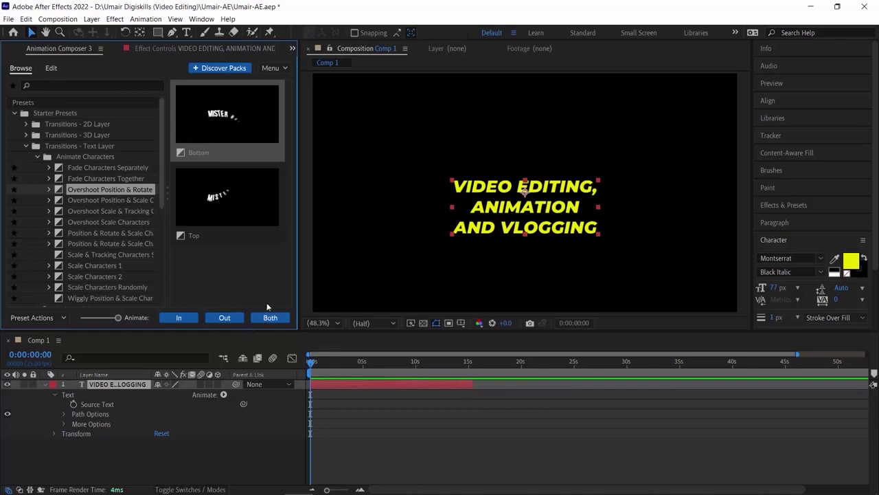
# Step: Apply the overshoot transition as both intro and outro, preview it, and scrub to about 2 seconds
pyautogui.click(275, 318)
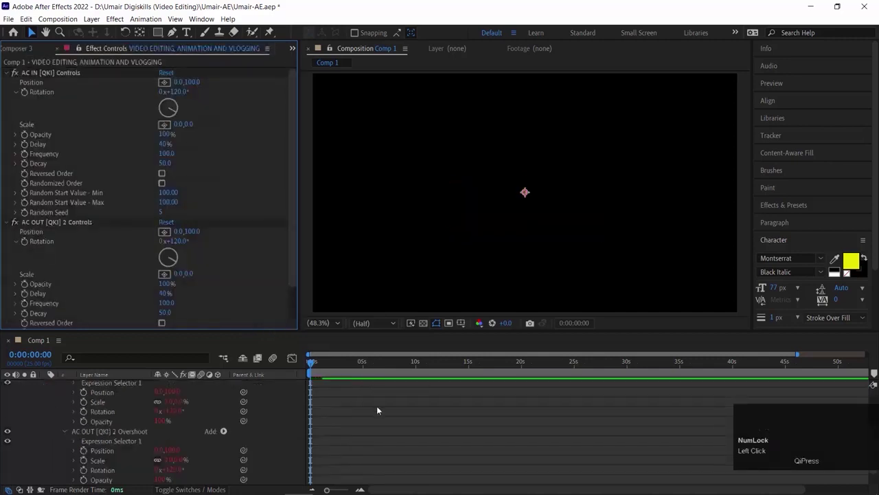
pyautogui.scroll(3)
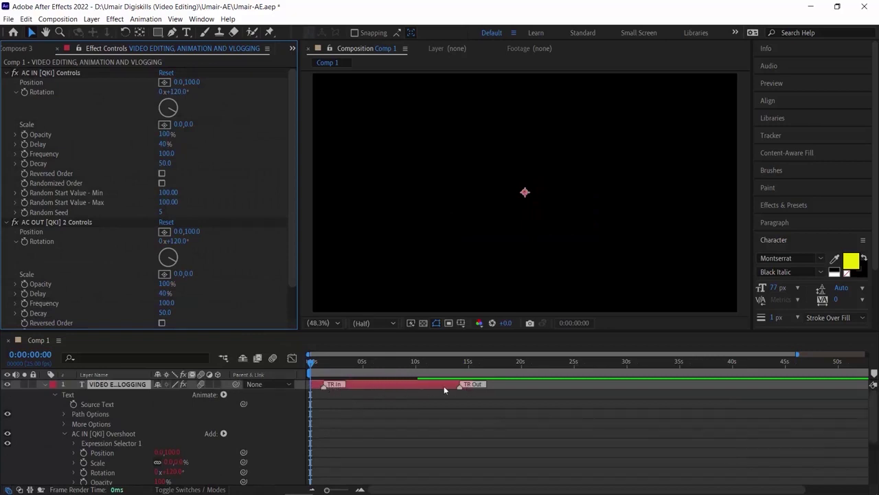
pyautogui.press('space')
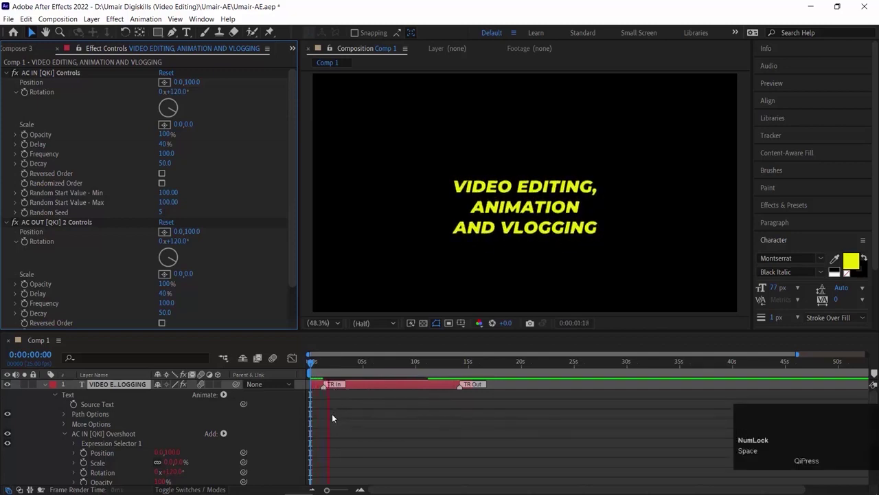
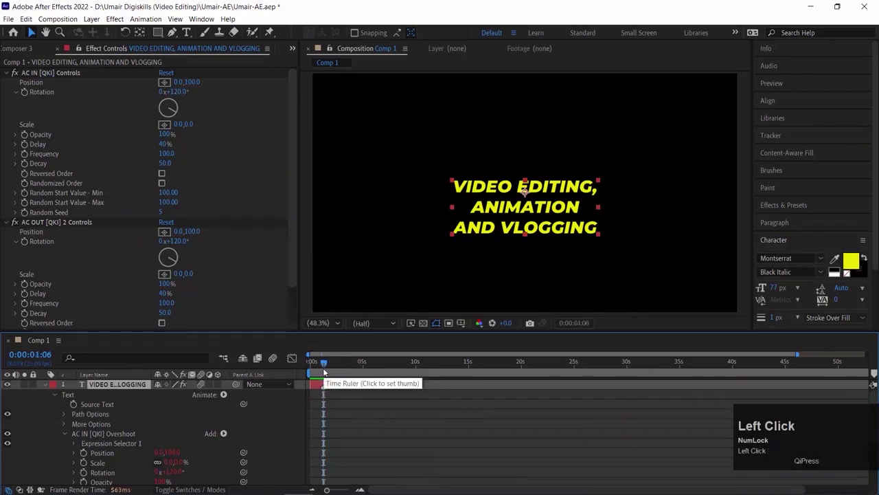
pyautogui.press('space')
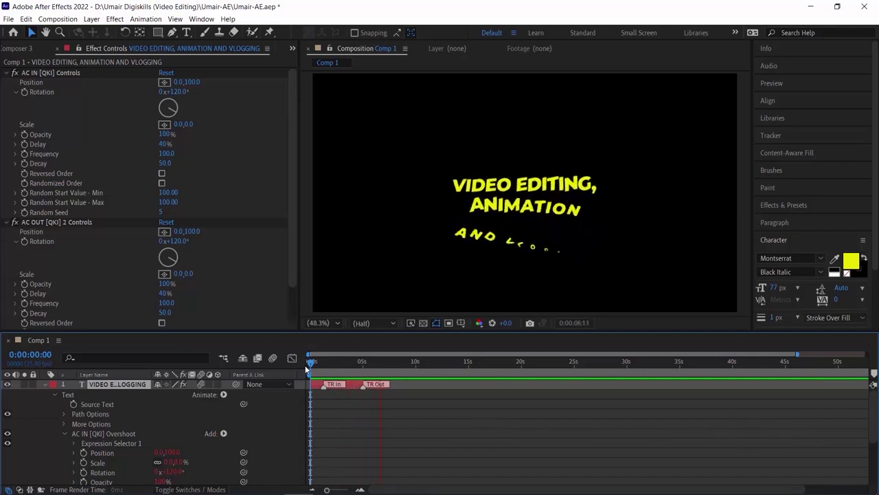
pyautogui.press('space')
pyautogui.moveTo(335, 373); pyautogui.dragTo(320, 384)
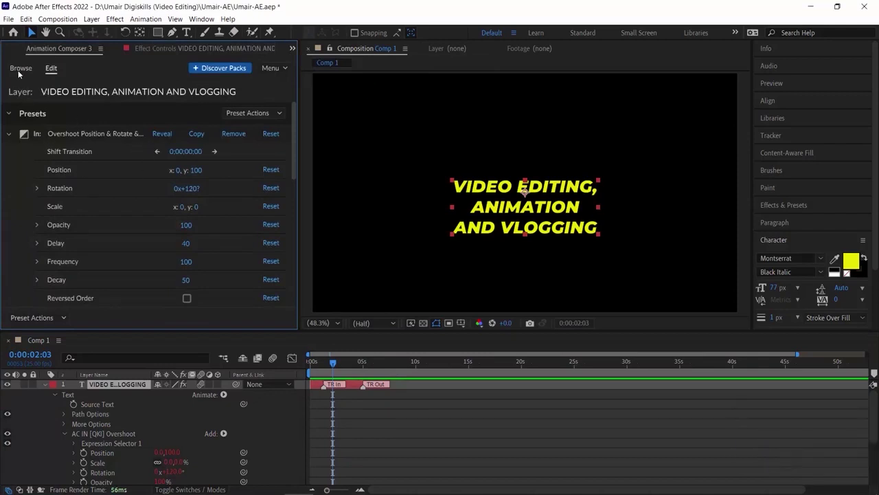
# Step: Review the applied In and Out transition settings in the Edit view
pyautogui.click(20, 73)
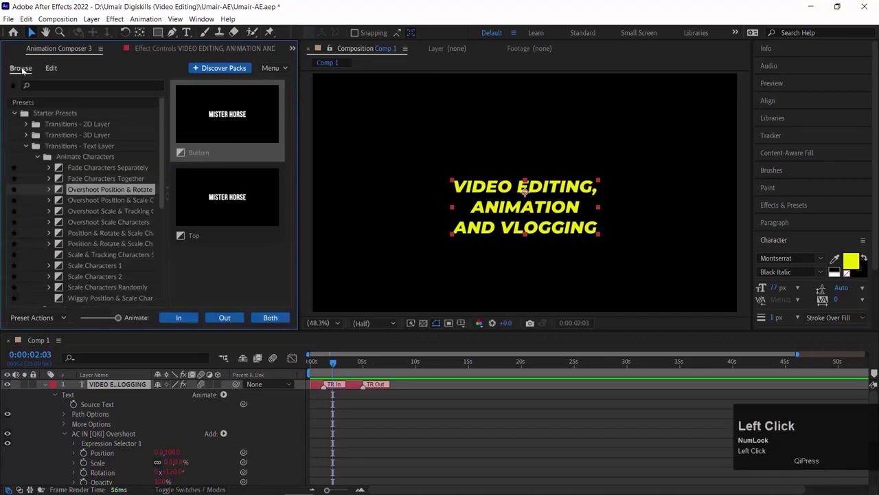
pyautogui.click(53, 70)
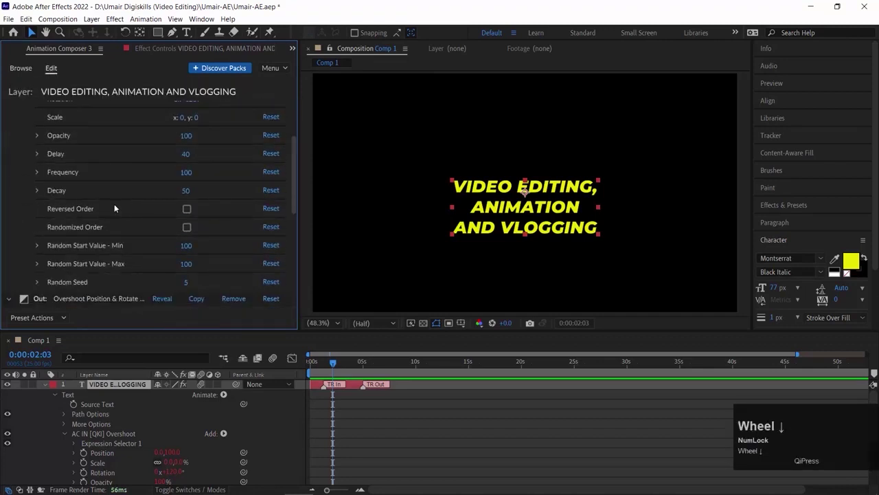
pyautogui.scroll(-3)
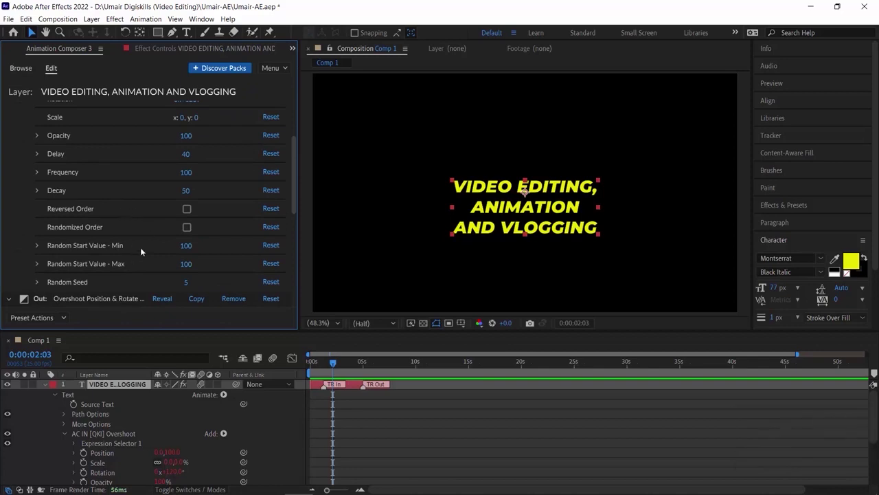
pyautogui.scroll(3)
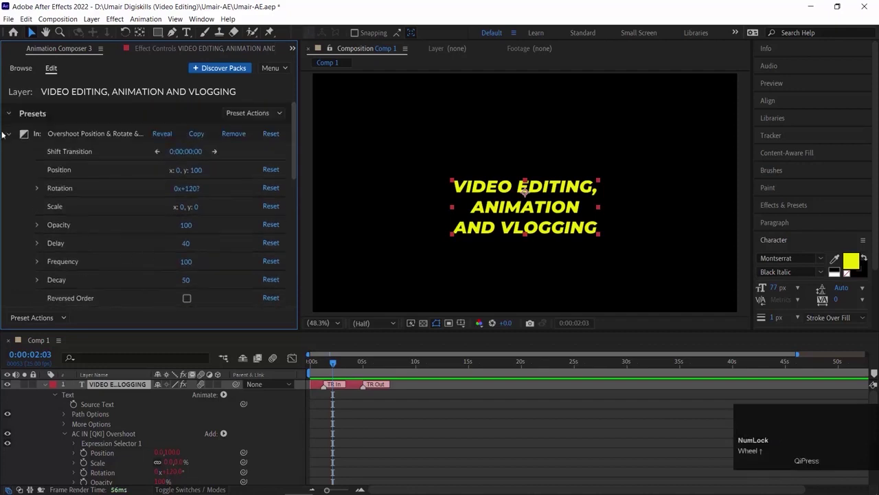
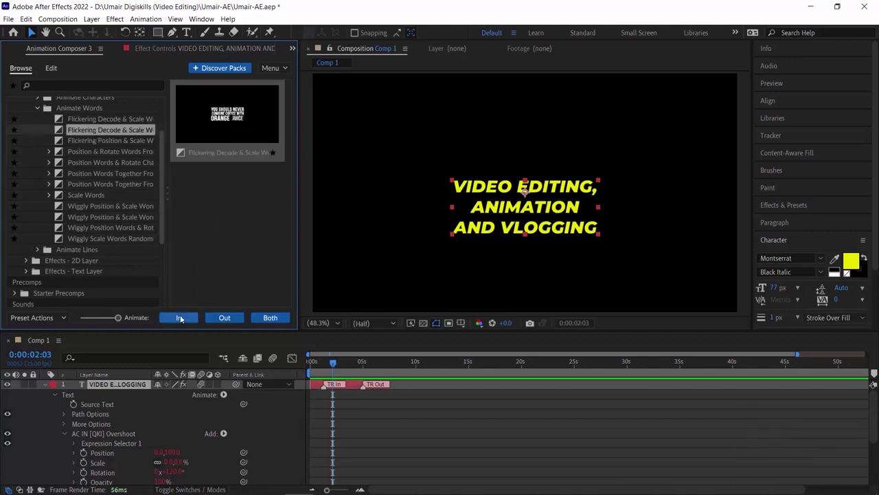
# Step: Accept the anchor point grouping warning and preview the combined title animation
pyautogui.click(184, 321)
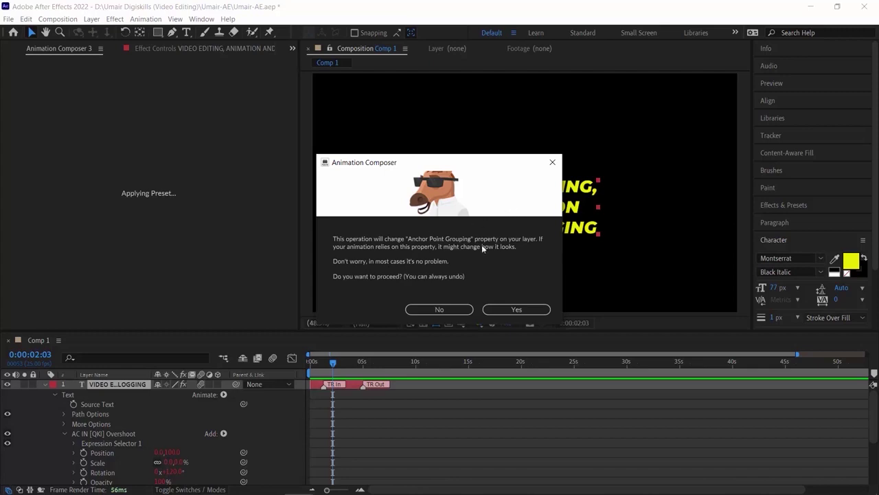
pyautogui.moveTo(515, 312); pyautogui.dragTo(311, 367)
pyautogui.press('space')
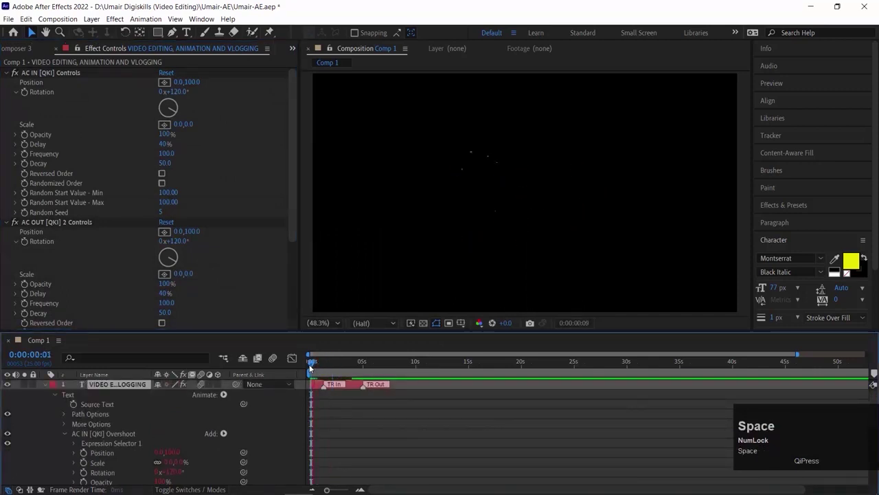
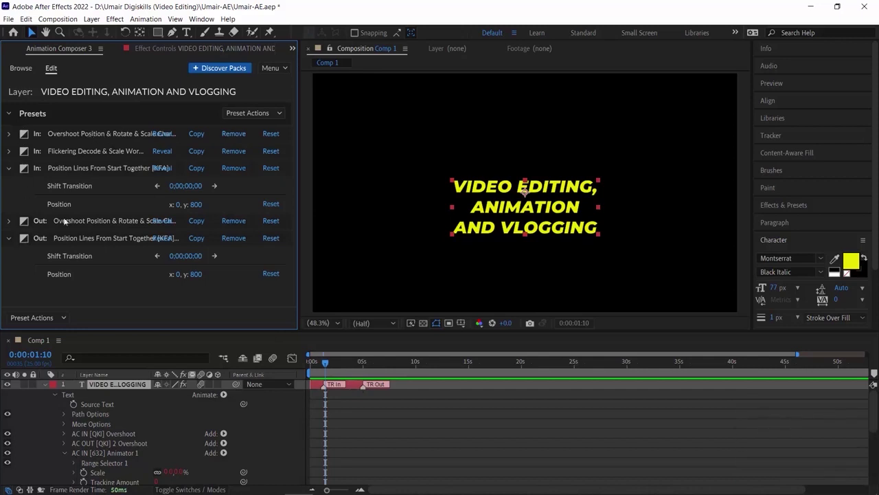
# Step: Remove the unwanted intro and apply Scale & Tracking Lines From Start as intro and outro, then preview
pyautogui.click(229, 136)
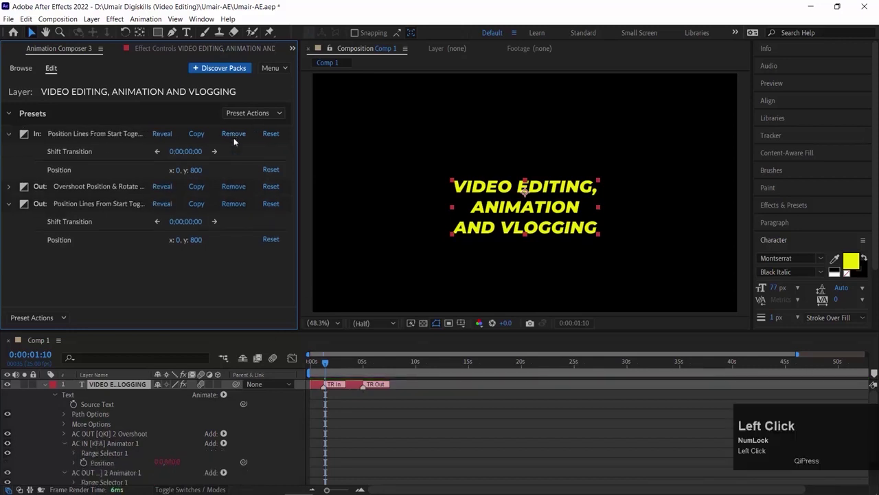
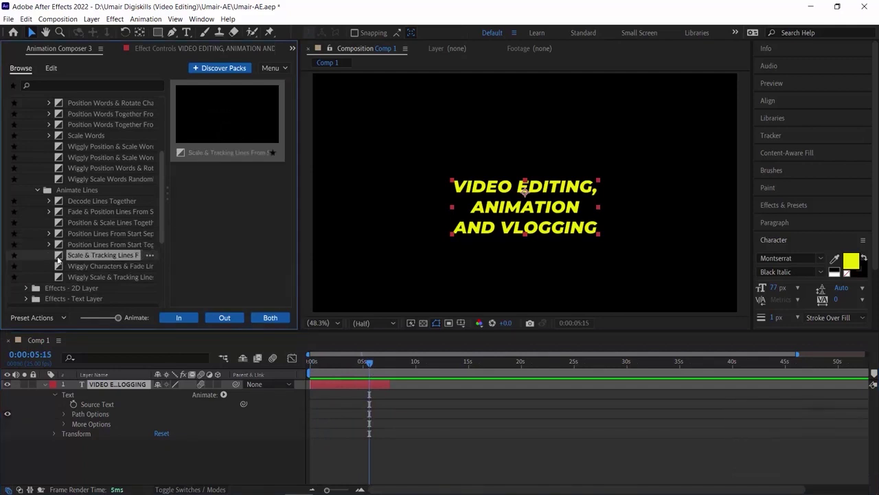
pyautogui.click(271, 320)
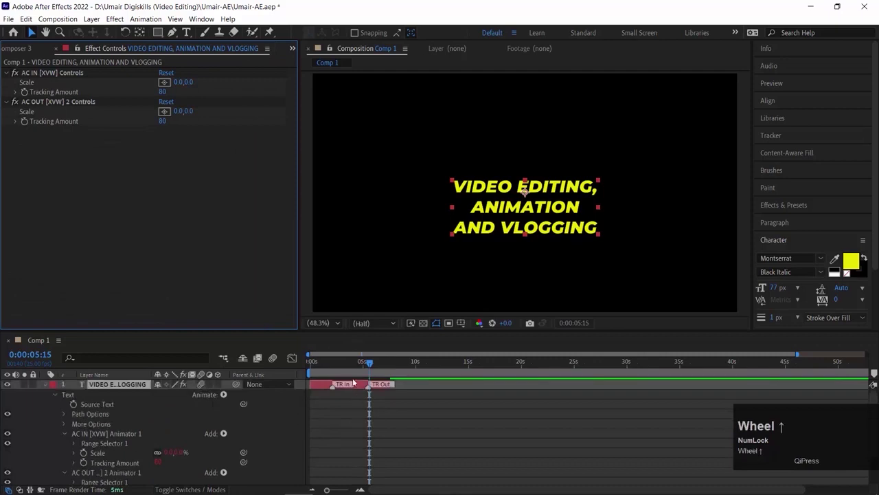
pyautogui.press('space')
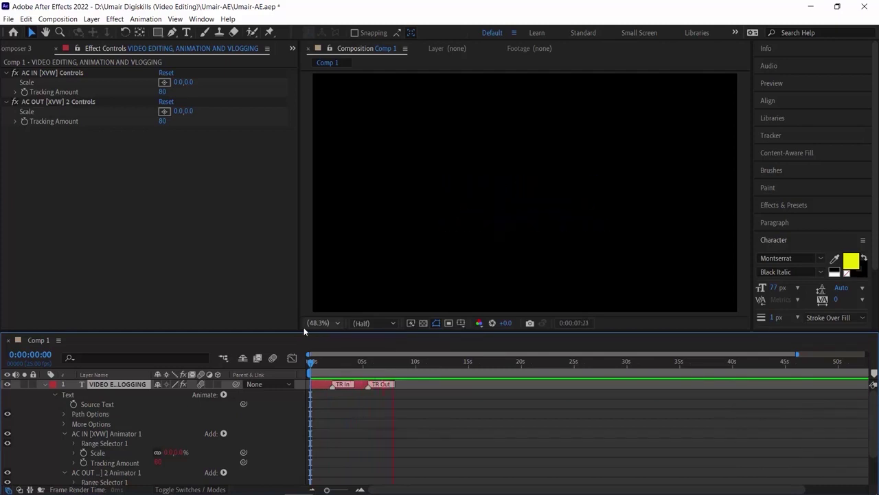
pyautogui.press('space')
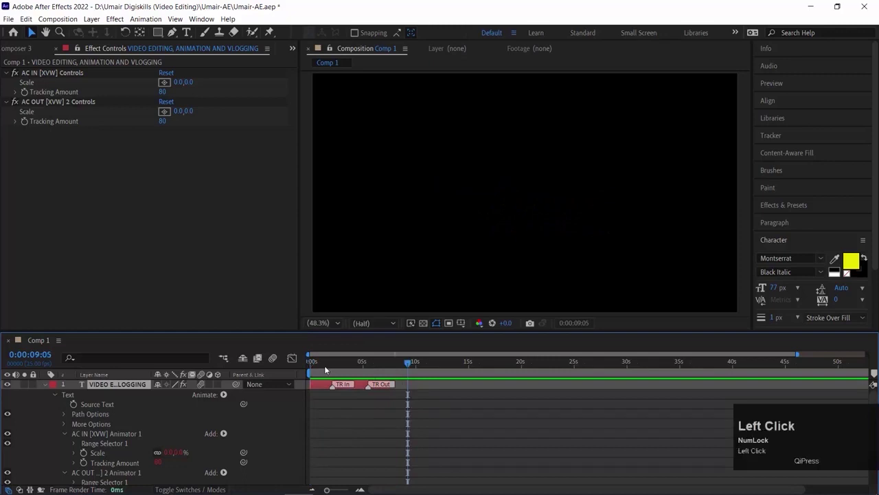
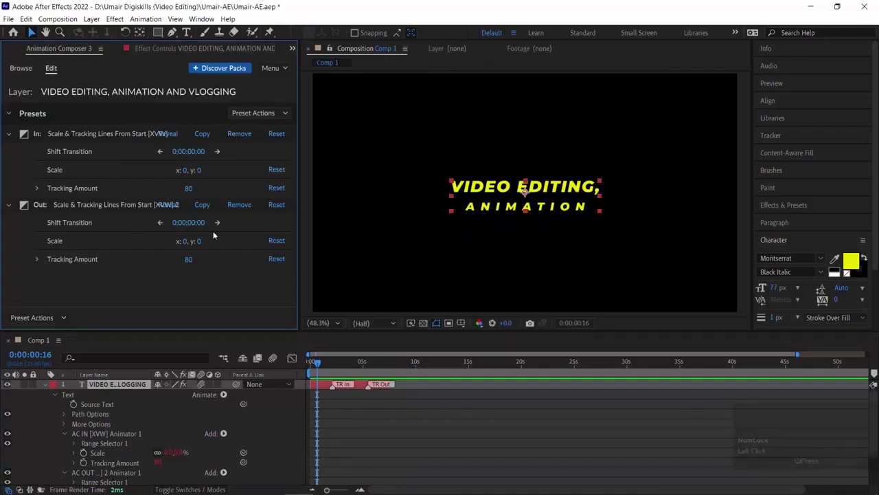
# Step: Return to Browse and collapse the Animate Lines folders to the library root
pyautogui.click(21, 72)
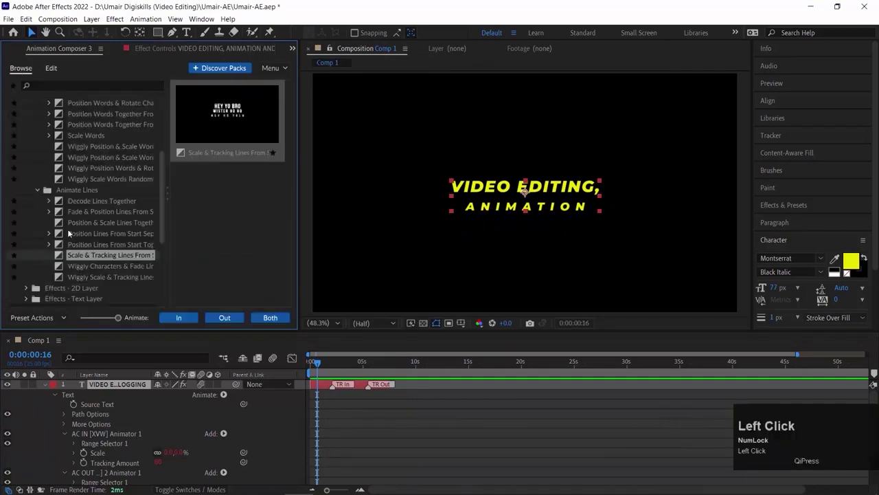
pyautogui.moveTo(163, 197); pyautogui.dragTo(27, 147)
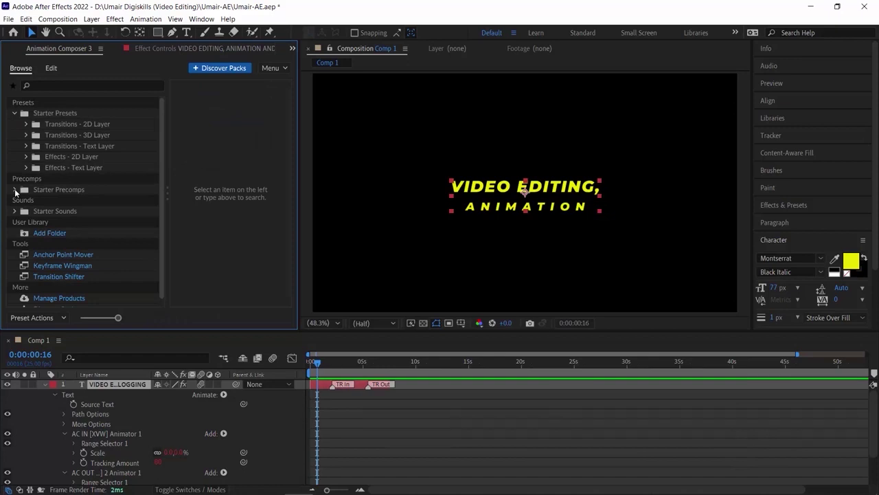
# Step: Expand Starter Precomps > Text Boxes and preview a one-line fill text box design
pyautogui.click(17, 192)
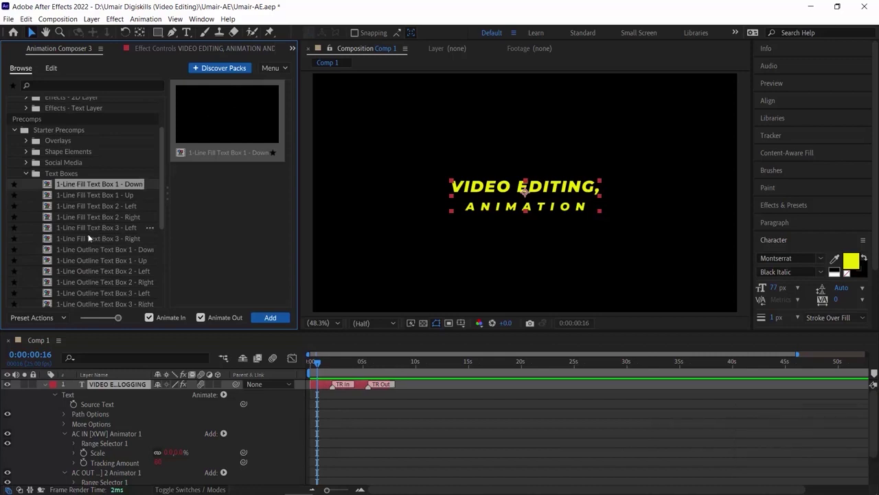
pyautogui.click(85, 242)
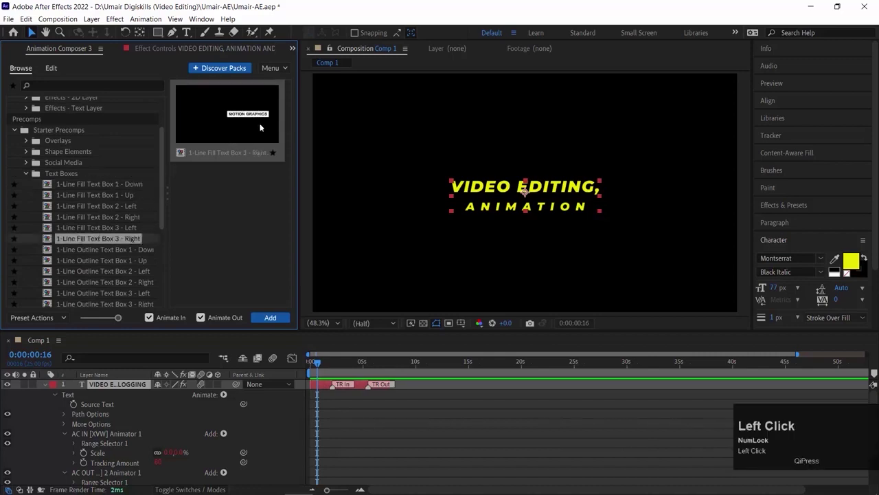
pyautogui.scroll(-3)
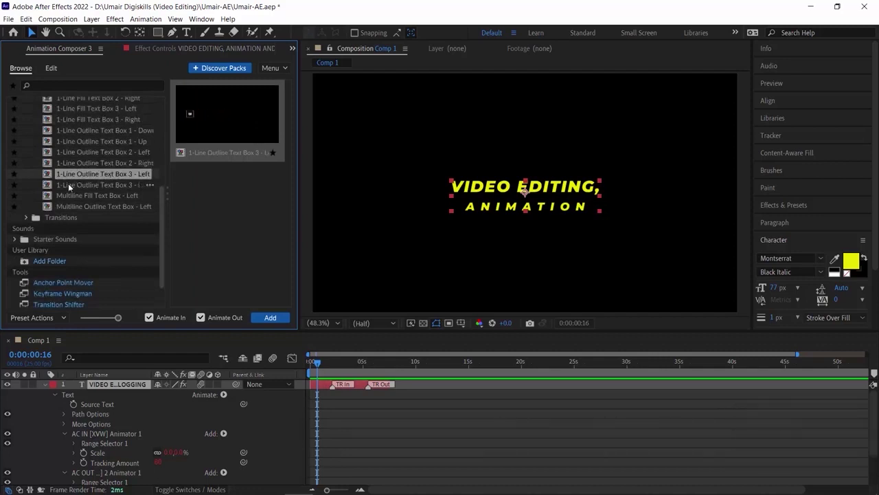
# Step: Add the 1-Line Fill Text Box 1 - Down precomp and set its text to ANIMATION
pyautogui.click(64, 188)
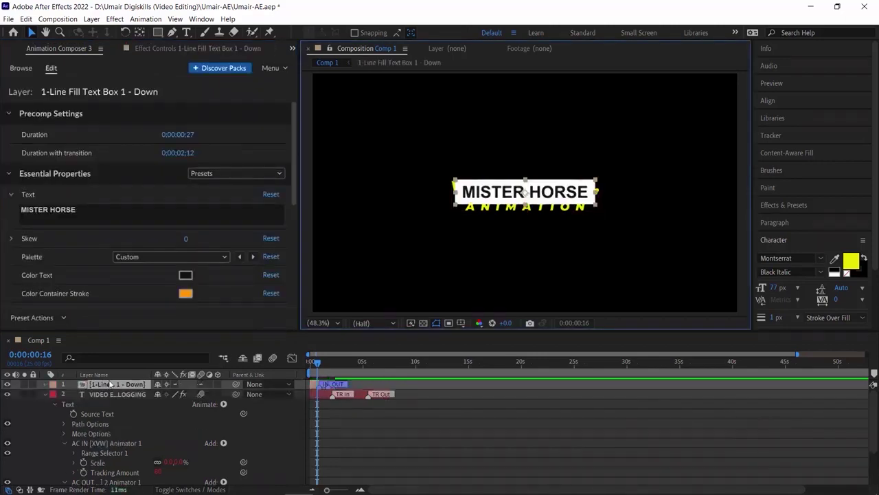
pyautogui.click(48, 394)
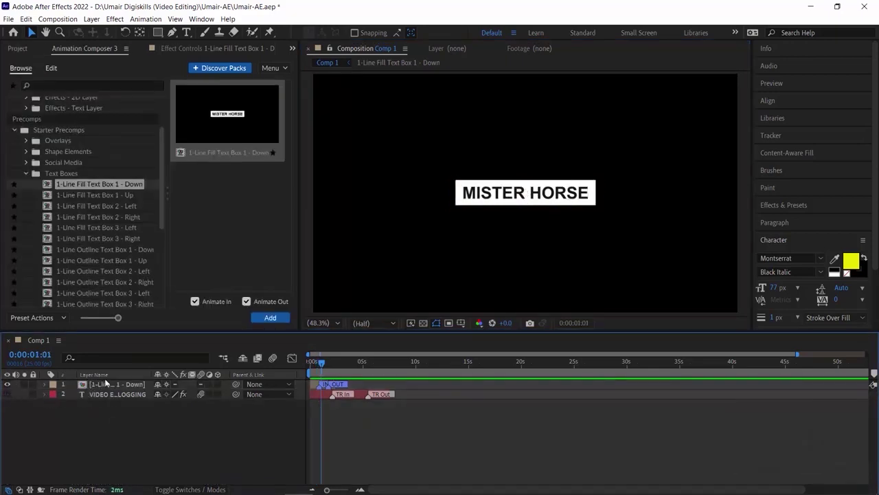
pyautogui.click(90, 384)
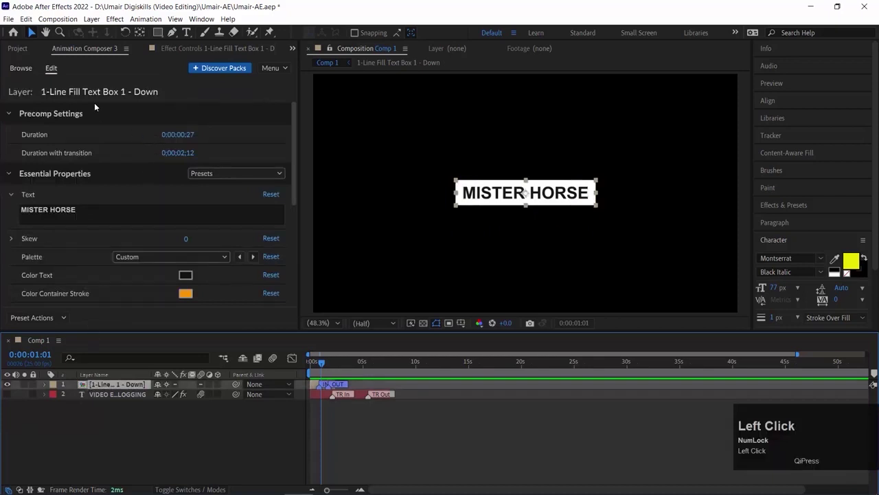
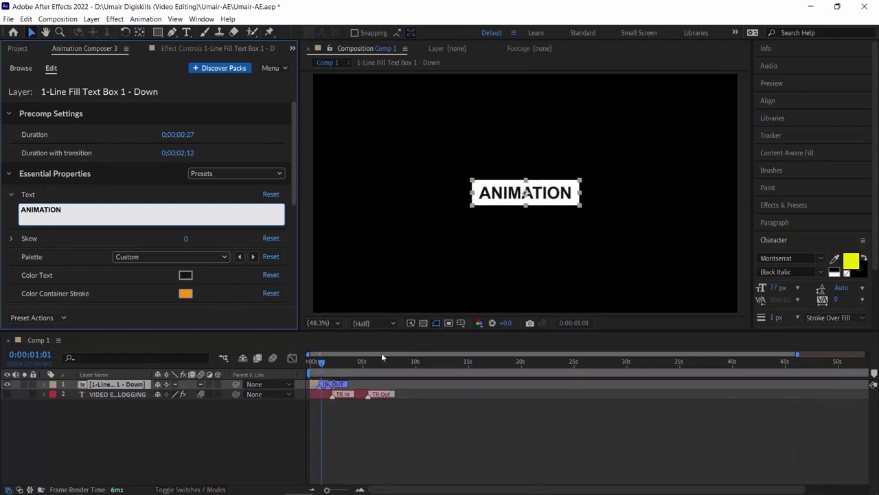
pyautogui.click(320, 369)
pyautogui.press('space')
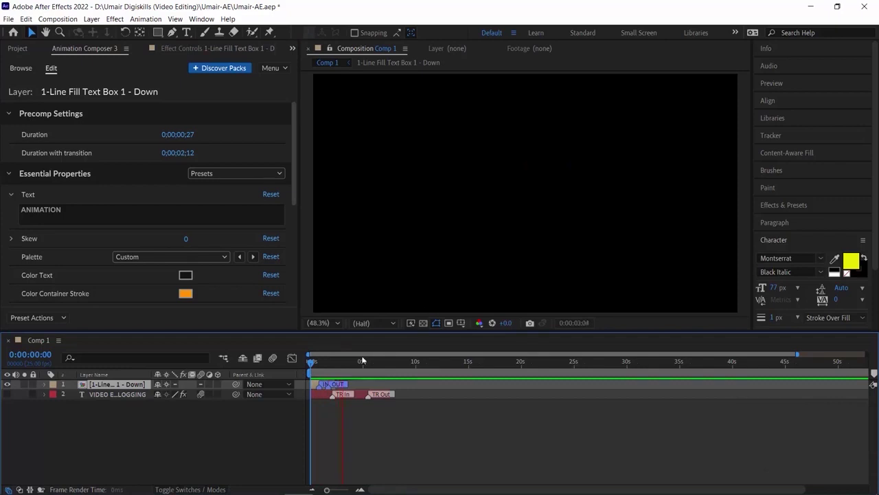
pyautogui.press('space')
pyautogui.press('=')
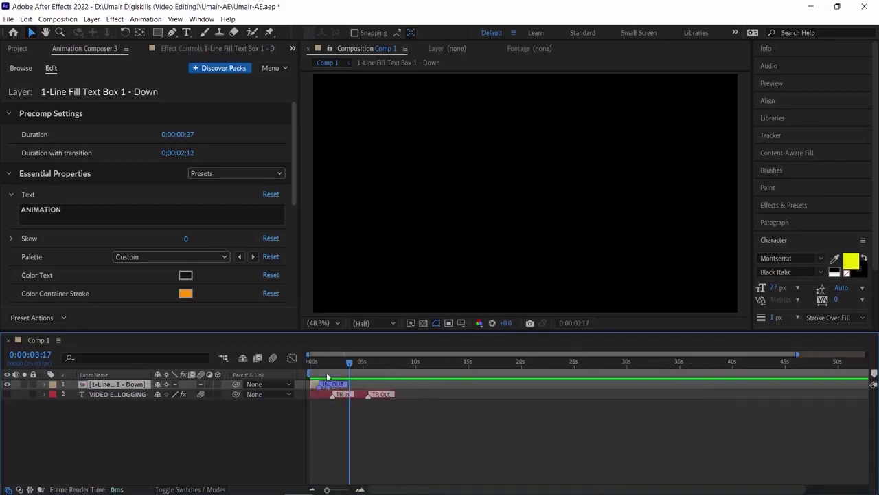
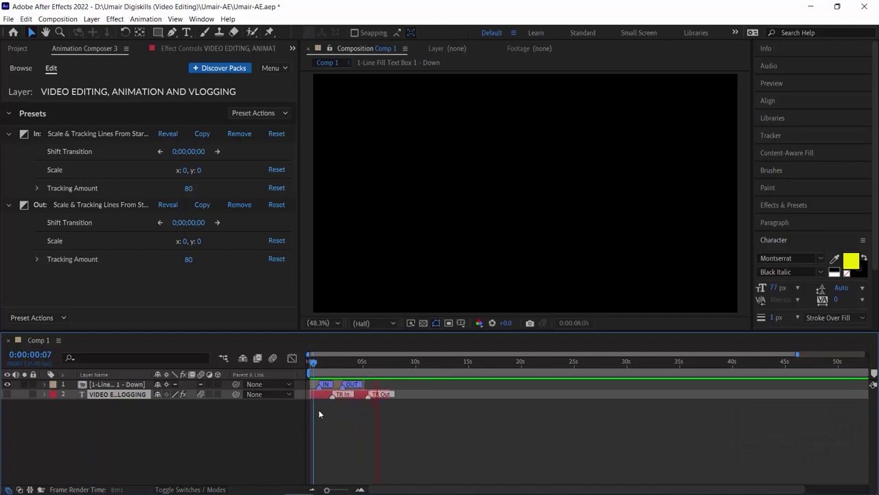
pyautogui.press('space')
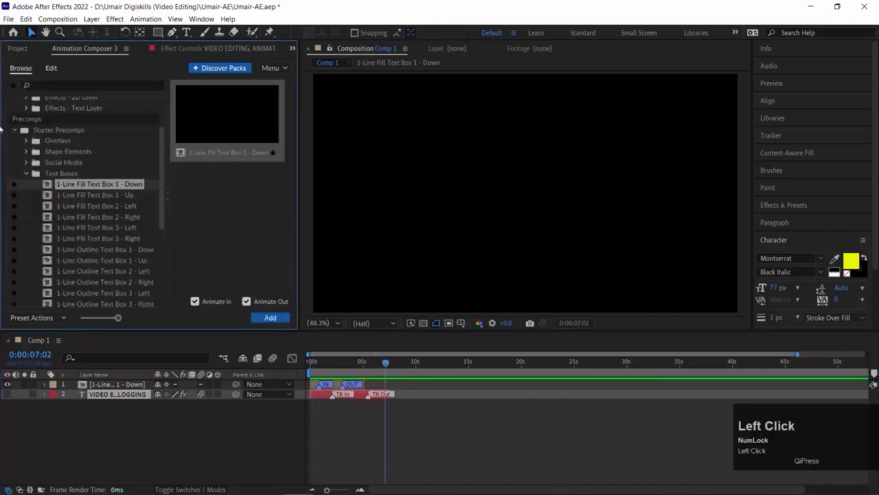
# Step: Duplicate the ANIMATION box, start the copy at about 4 seconds and retext it VLOGGING
pyautogui.click(89, 237)
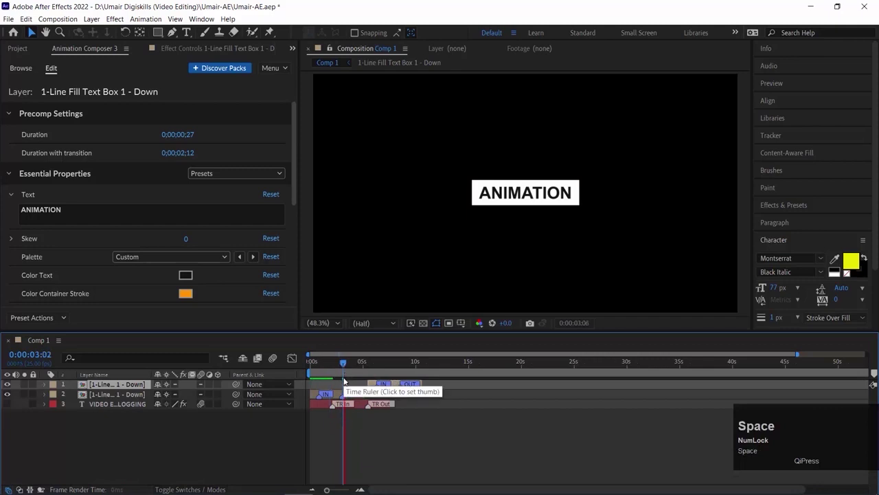
pyautogui.press('space')
pyautogui.click(395, 384)
pyautogui.press('space')
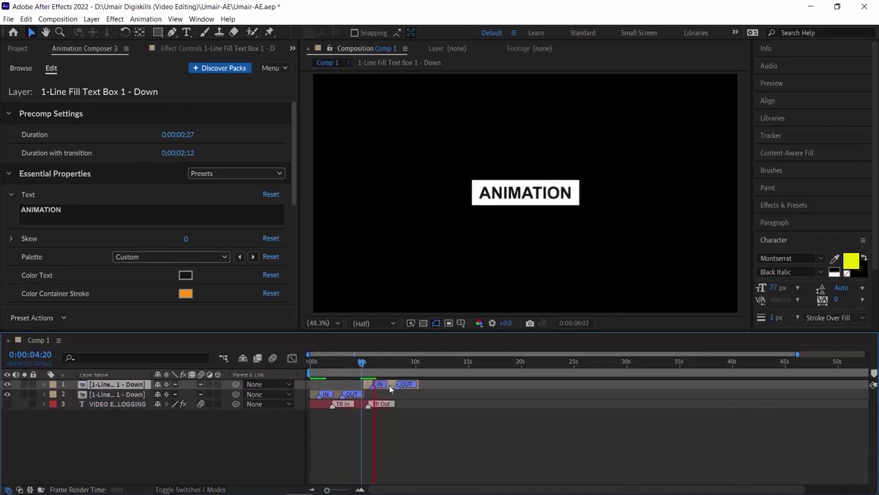
pyautogui.press('space')
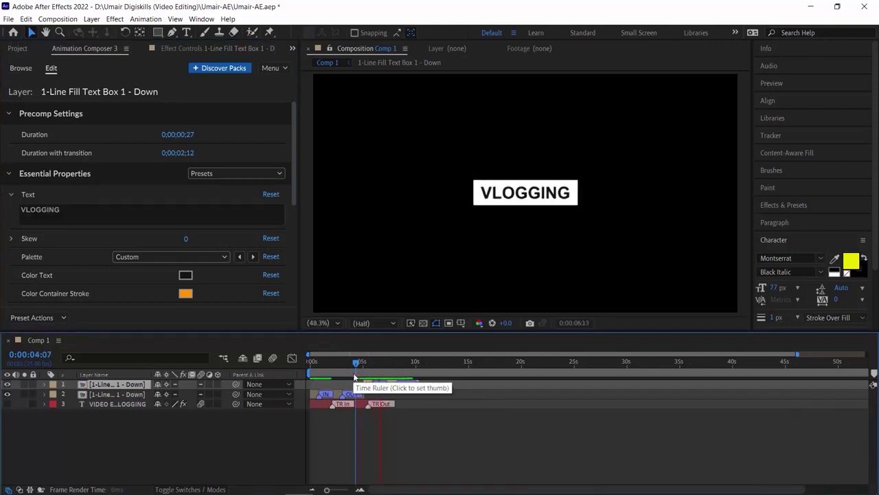
pyautogui.press('space')
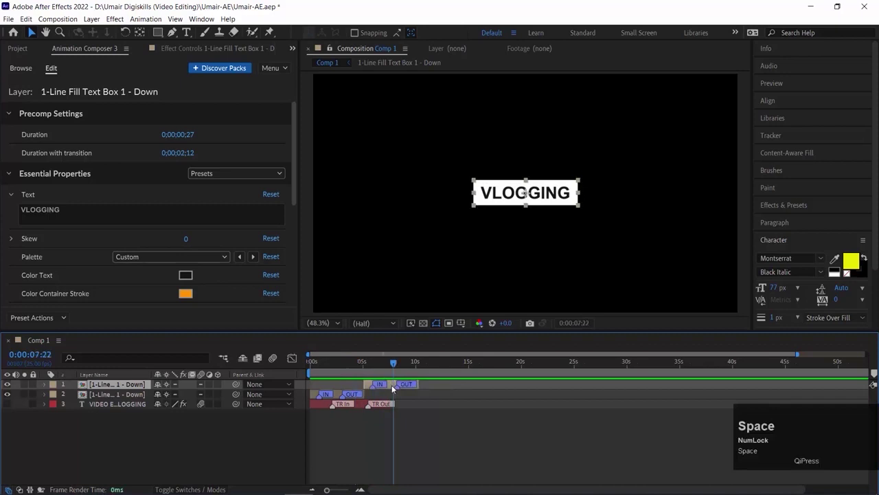
# Step: Make the third box read VIDEO EDITING and stagger the three boxes to play in sequence
pyautogui.click(85, 389)
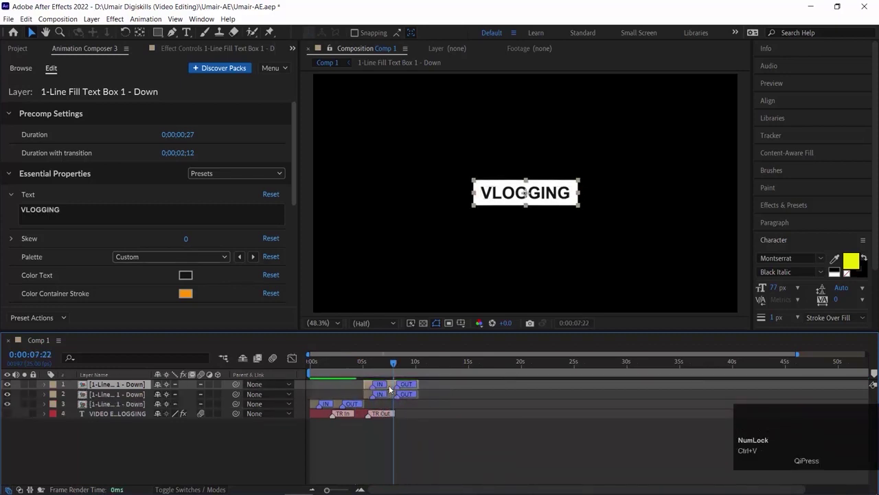
pyautogui.moveTo(392, 385); pyautogui.dragTo(108, 395)
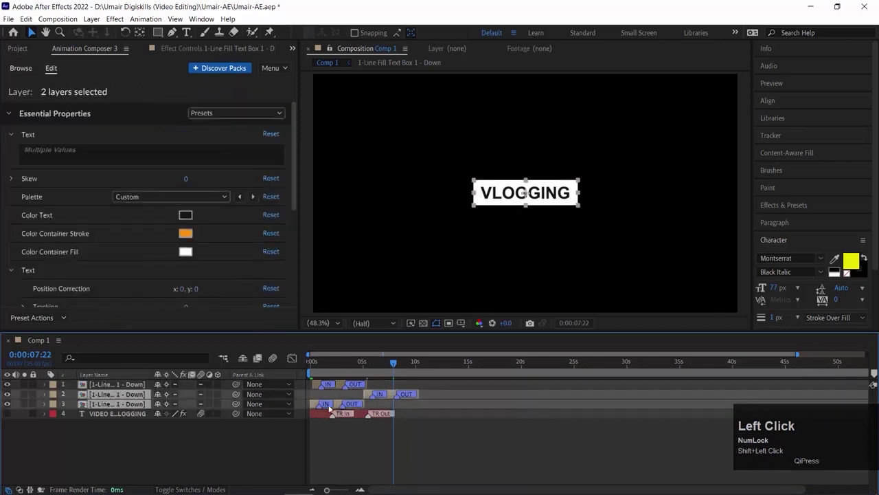
pyautogui.moveTo(383, 404); pyautogui.dragTo(341, 369)
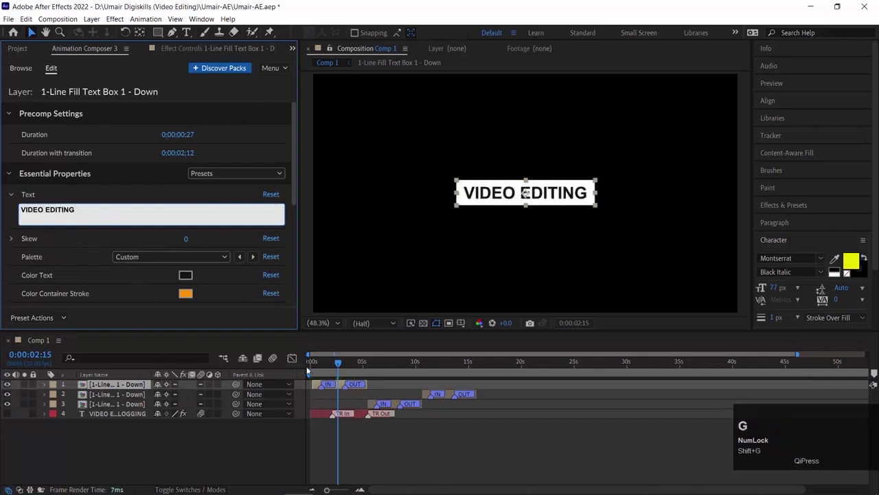
pyautogui.moveTo(356, 361); pyautogui.dragTo(310, 367)
# Step: Return to the start of Comp 1 showing the VIDEO EDITING box first
pyautogui.press('space')
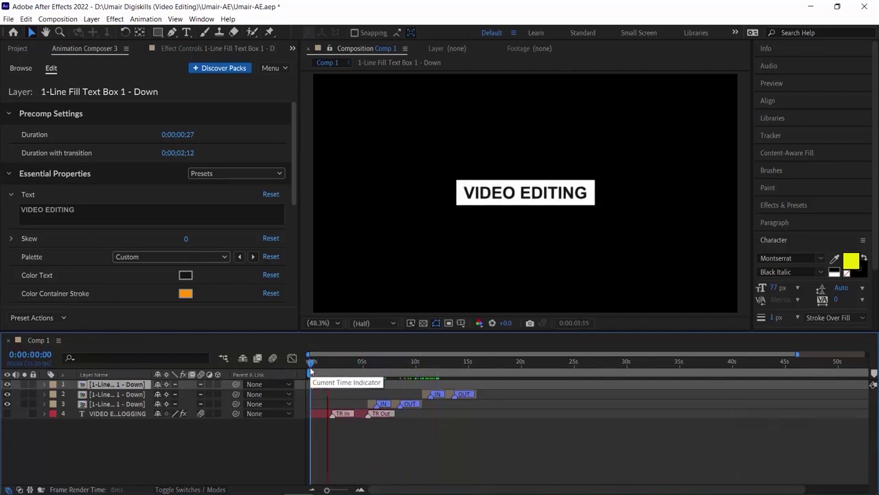
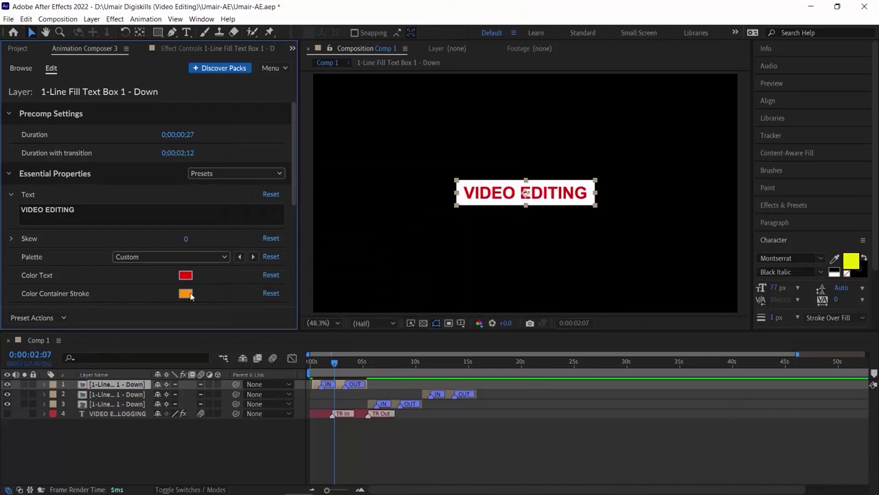
# Step: Set the Container Fill colour of the VIDEO EDITING box to dark blue
pyautogui.click(187, 295)
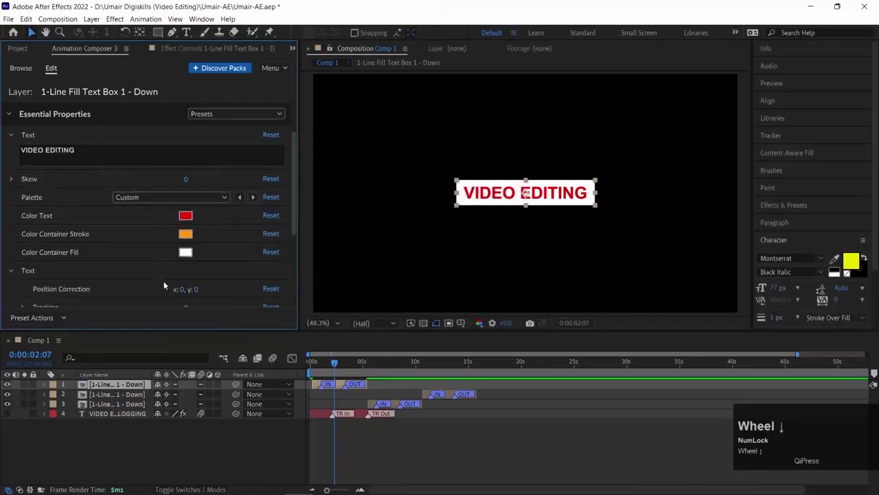
pyautogui.scroll(-3)
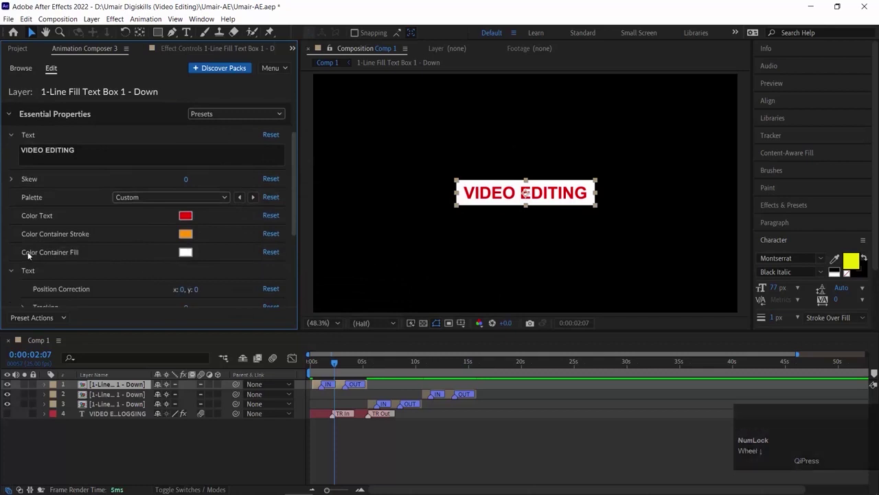
pyautogui.click(186, 254)
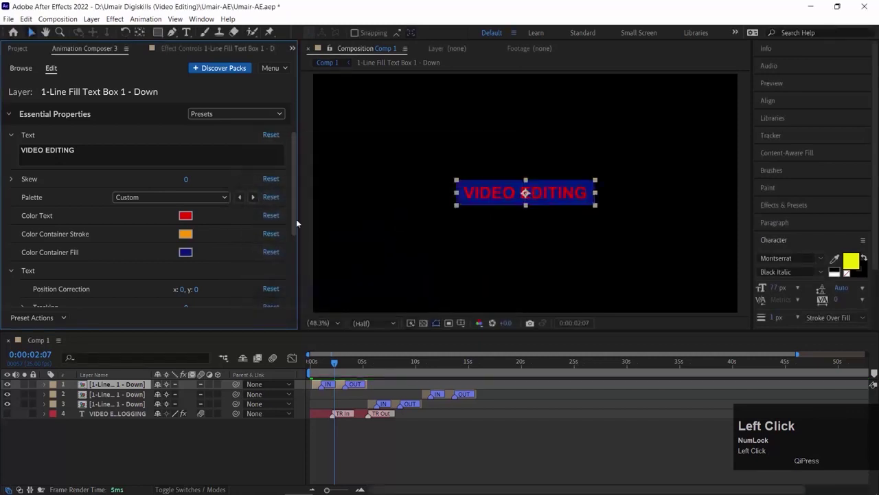
pyautogui.scroll(-3)
pyautogui.scroll(-3)
pyautogui.scroll(-3)
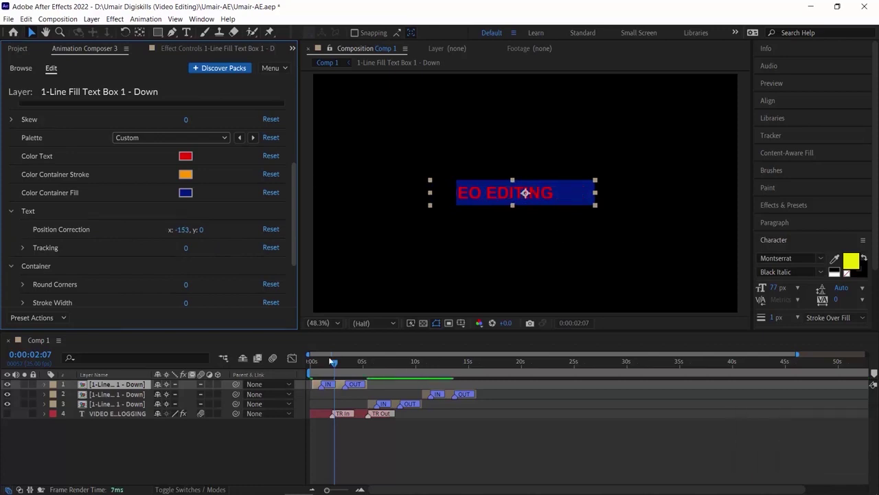
# Step: Undo the accidental text offset and set Round Corners to 70
pyautogui.click(327, 363)
pyautogui.press('ctrl+z')
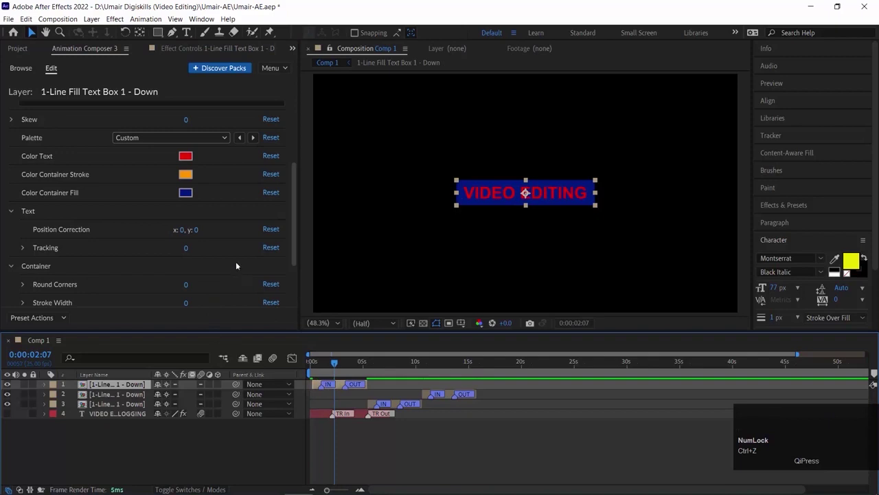
pyautogui.scroll(-3)
pyautogui.moveTo(195, 227); pyautogui.dragTo(338, 364)
pyautogui.click(339, 363)
# Step: Preview the rounded box animation and return to the text box preset library
pyautogui.press('space')
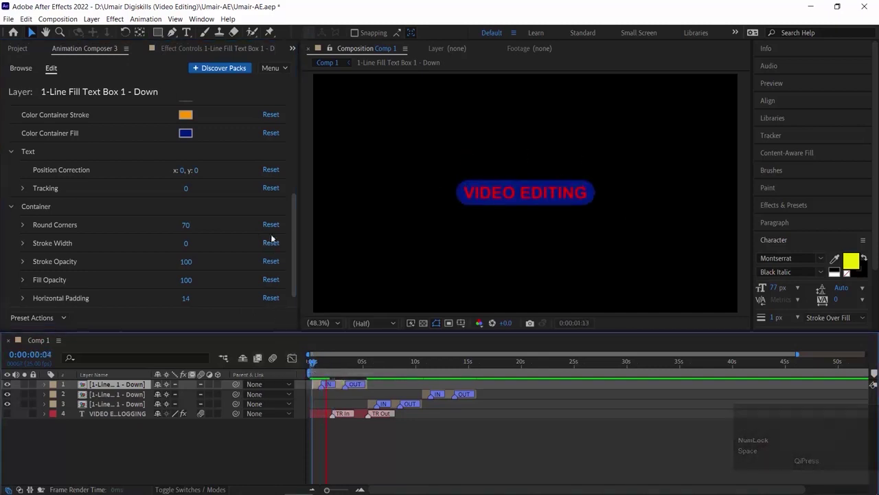
pyautogui.press('space')
pyautogui.moveTo(298, 266); pyautogui.dragTo(161, 278)
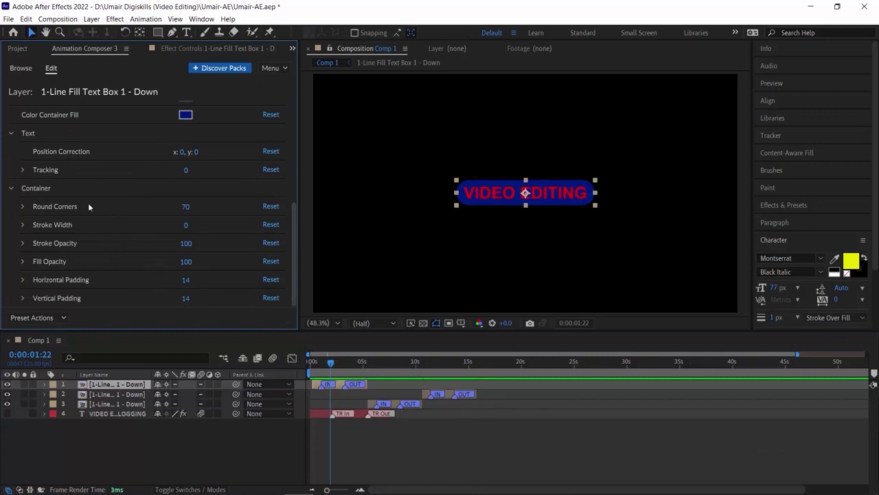
pyautogui.scroll(3)
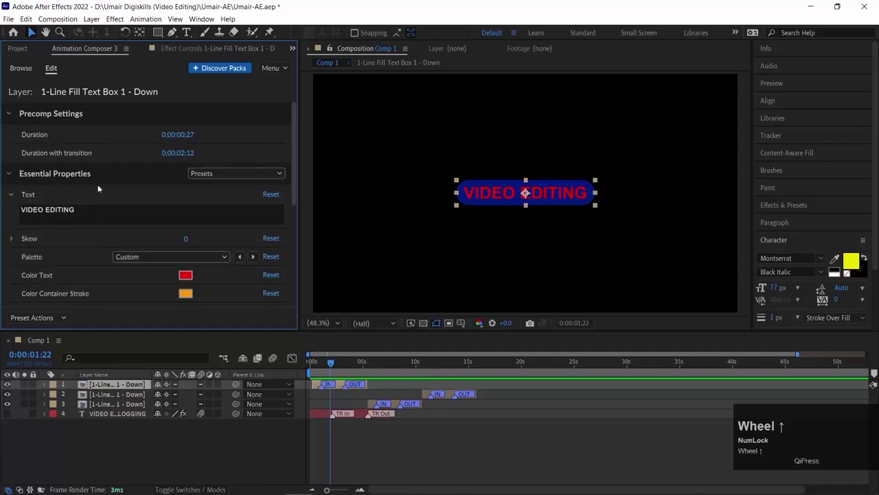
pyautogui.click(29, 70)
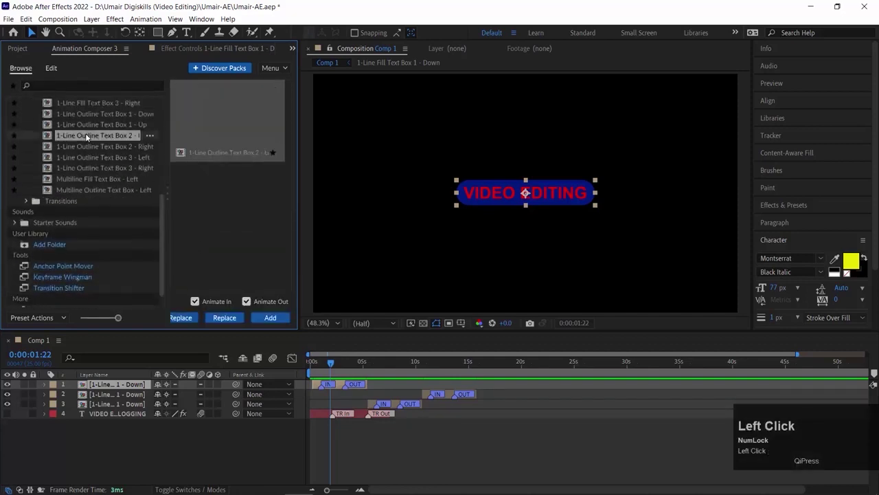